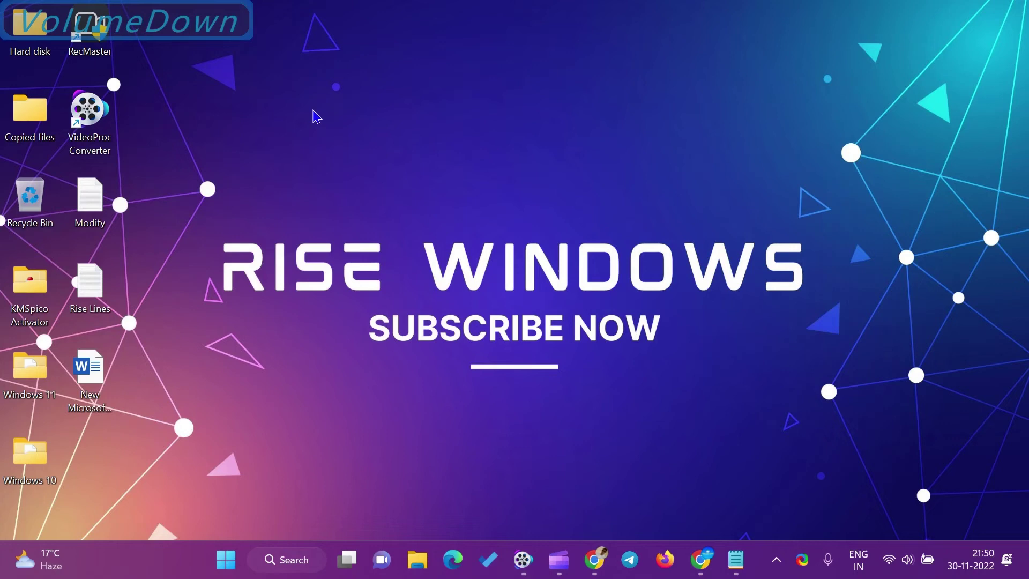
Hide the desktop icons via the desktop context menu's View option
{"action": "right_click", "coordinate": [314, 114]}
{"action": "right_click", "coordinate": [315, 114]}
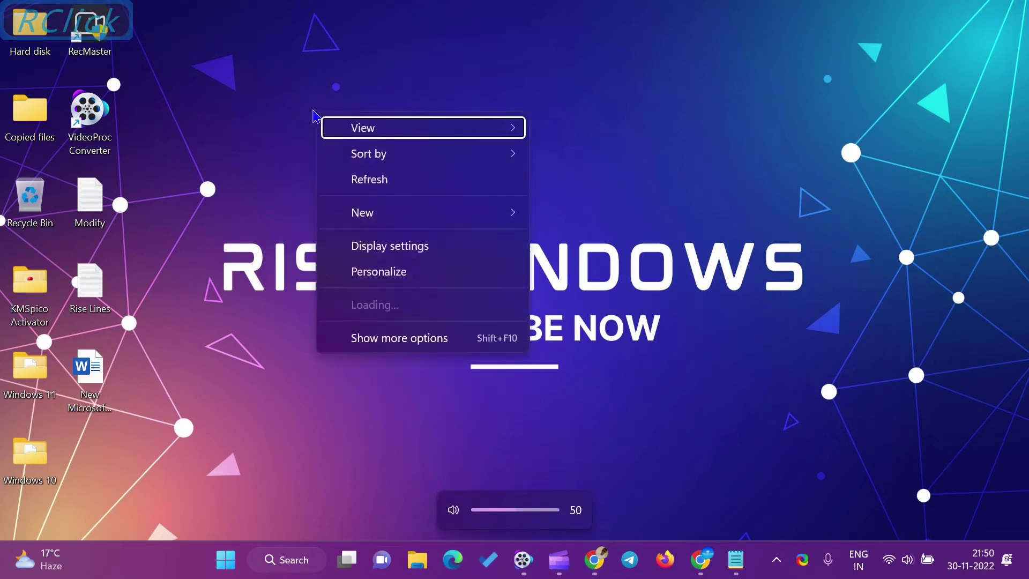
{"action": "left_click", "coordinate": [619, 274]}
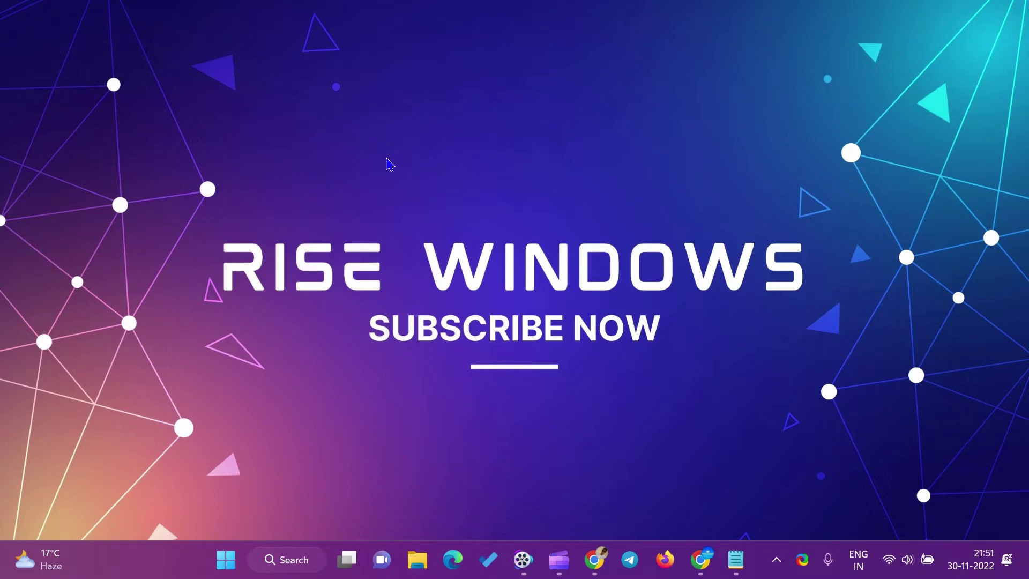
Reach Personalization > Lock screen in Settings and reveal its Related settings
{"action": "key", "text": "super+i"}
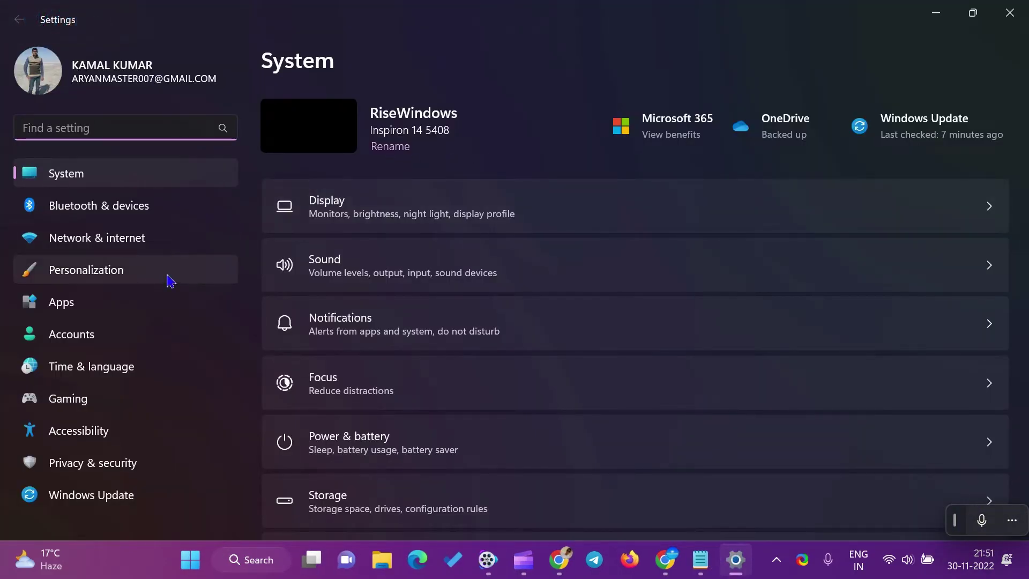
{"action": "left_click", "coordinate": [169, 278]}
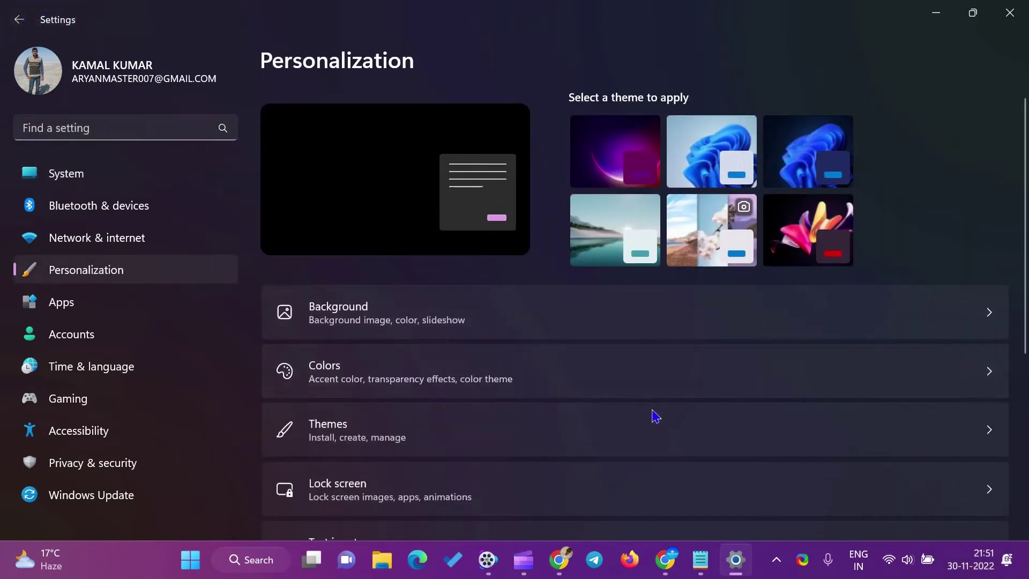
{"action": "scroll", "scroll_direction": "down", "scroll_amount": 3}
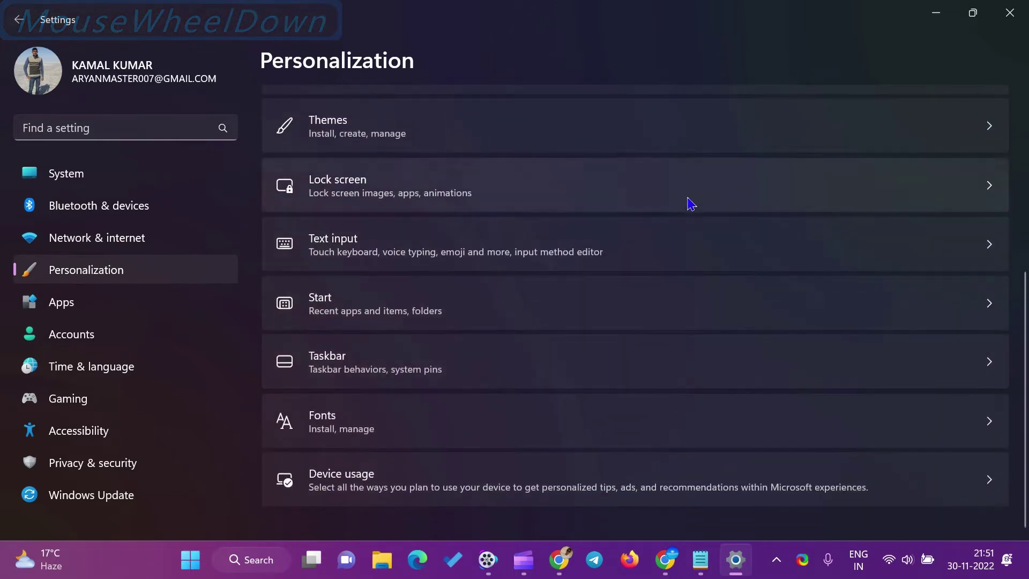
{"action": "left_click", "coordinate": [693, 196]}
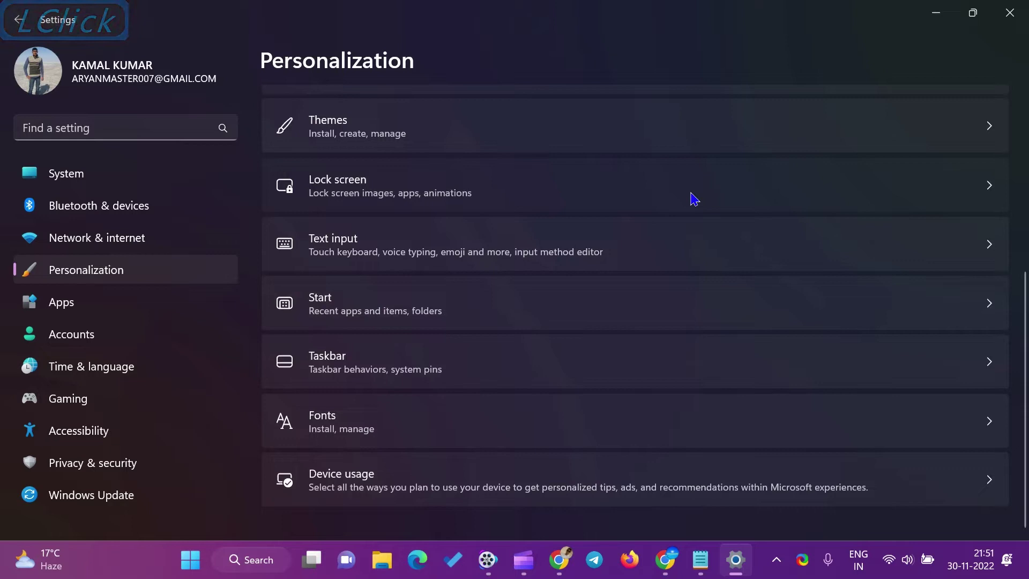
{"action": "scroll", "scroll_direction": "down", "scroll_amount": 3}
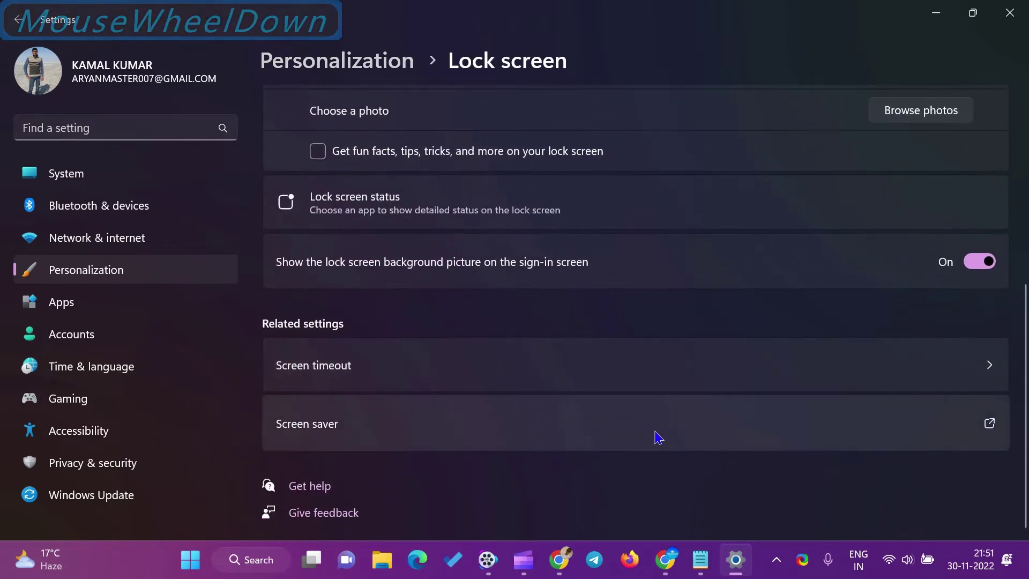
Bring up the Screen Saver Settings dialog and expand its screen saver list
{"action": "left_click", "coordinate": [657, 436]}
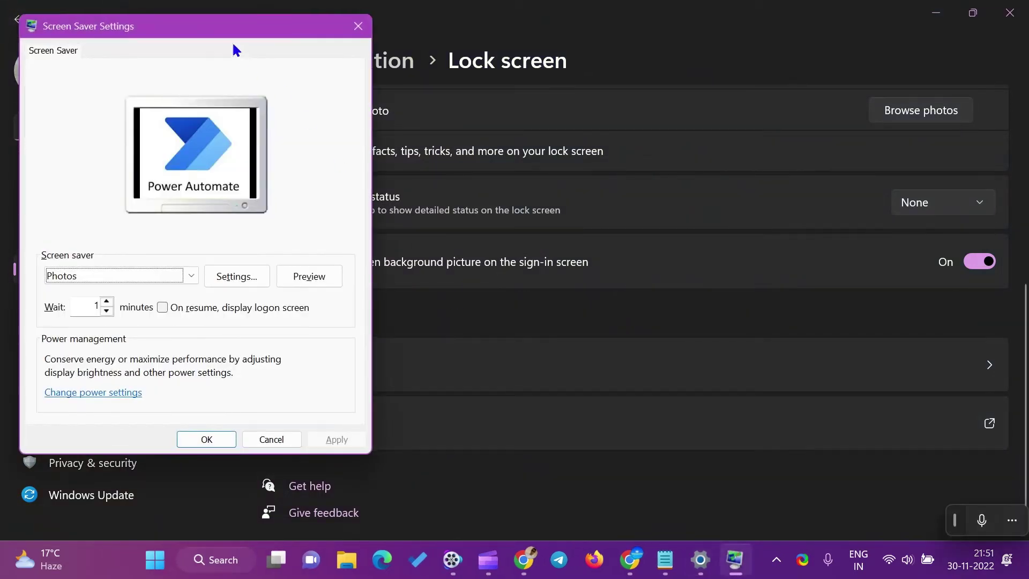
{"action": "left_click", "coordinate": [239, 28]}
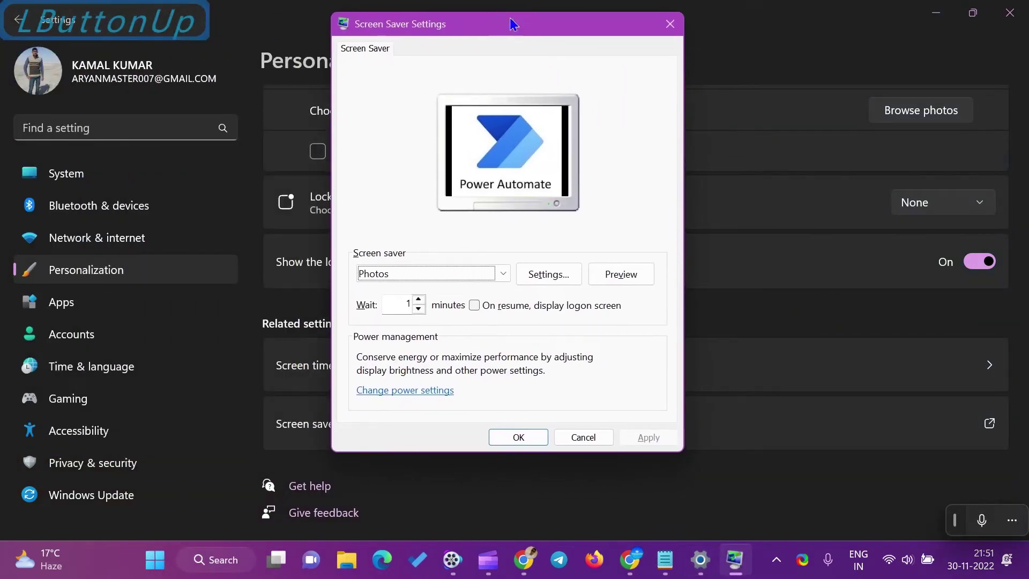
{"action": "left_click", "coordinate": [510, 275]}
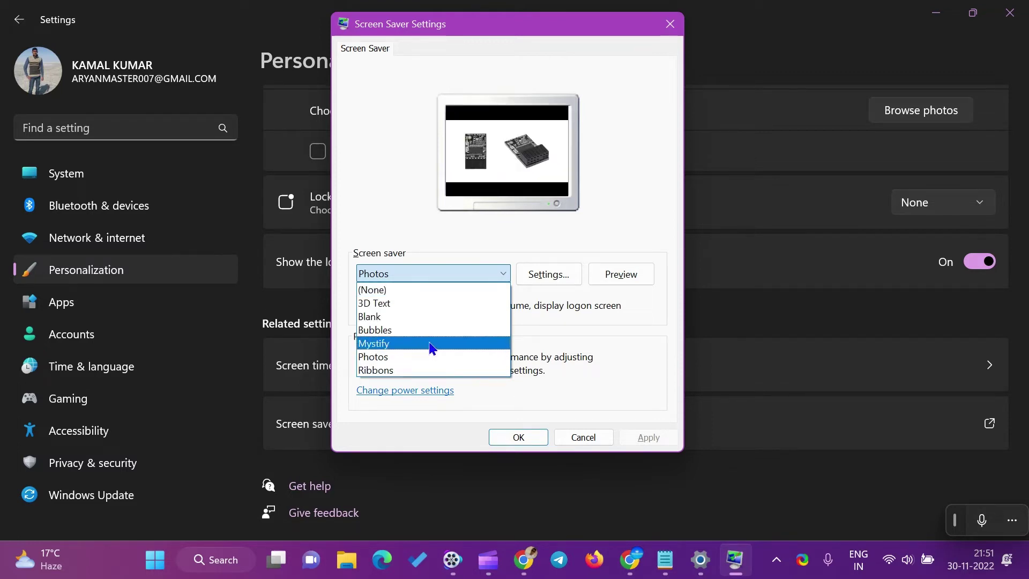
{"action": "left_click", "coordinate": [436, 347]}
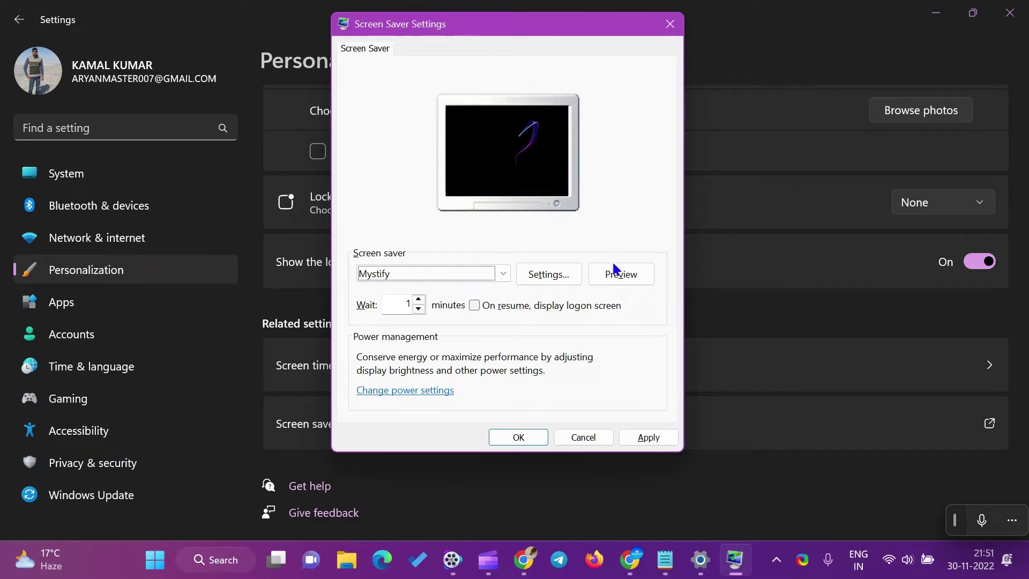
{"action": "left_click", "coordinate": [626, 276]}
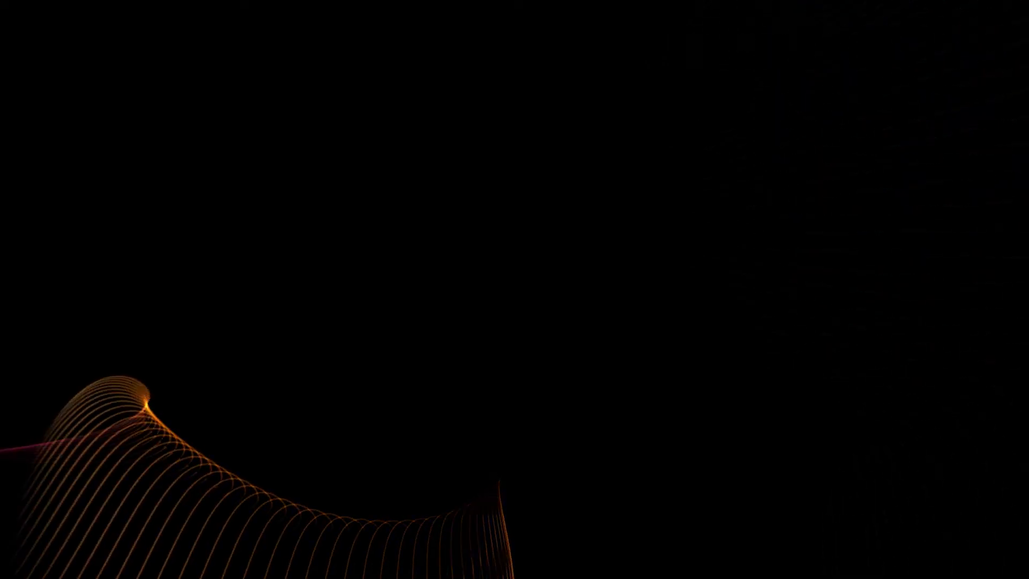
{"action": "key", "text": "Escape"}
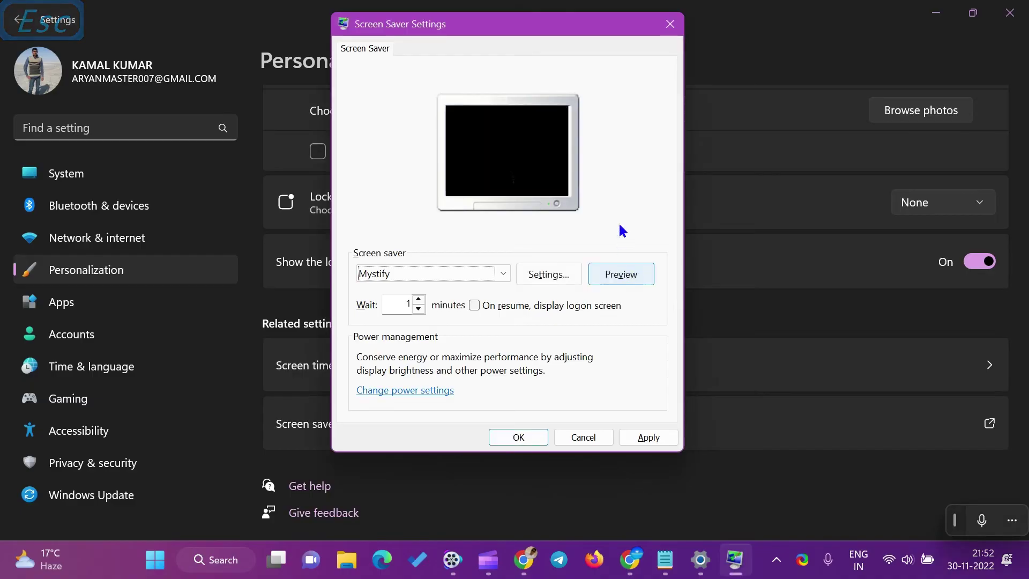
Raise the screen saver Wait time to 10 minutes with the spinner
{"action": "left_click", "coordinate": [425, 299]}
{"action": "left_click", "coordinate": [427, 300]}
{"action": "double_click", "coordinate": [427, 300]}
{"action": "left_click", "coordinate": [427, 300]}
{"action": "double_click", "coordinate": [427, 300]}
{"action": "left_click", "coordinate": [426, 300]}
{"action": "double_click", "coordinate": [426, 300]}
{"action": "left_click", "coordinate": [427, 300]}
{"action": "double_click", "coordinate": [427, 300]}
{"action": "left_click", "coordinate": [427, 300]}
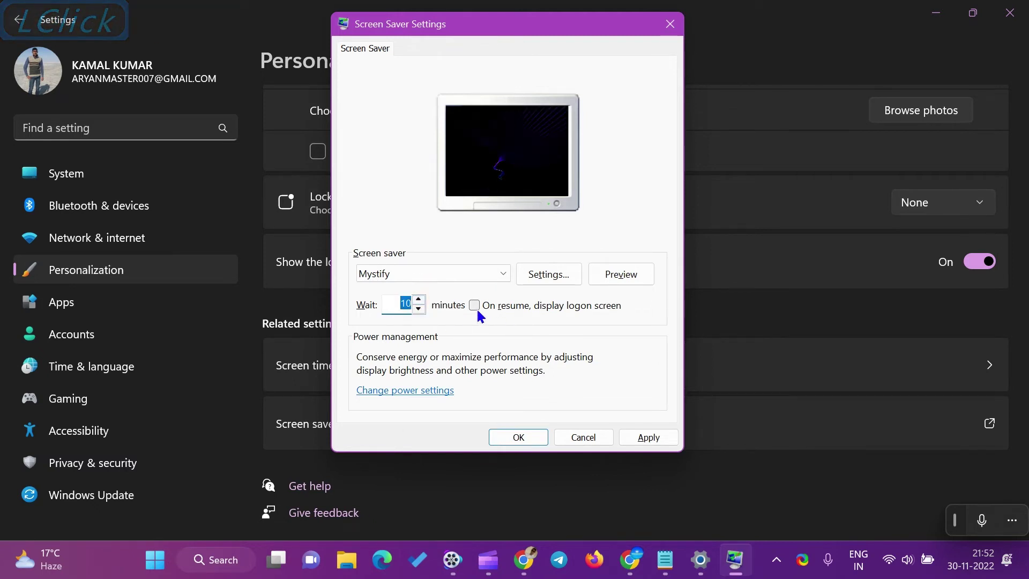
Toggle the logon-on-resume option, save the settings with OK and minimize Settings
{"action": "left_click", "coordinate": [484, 315]}
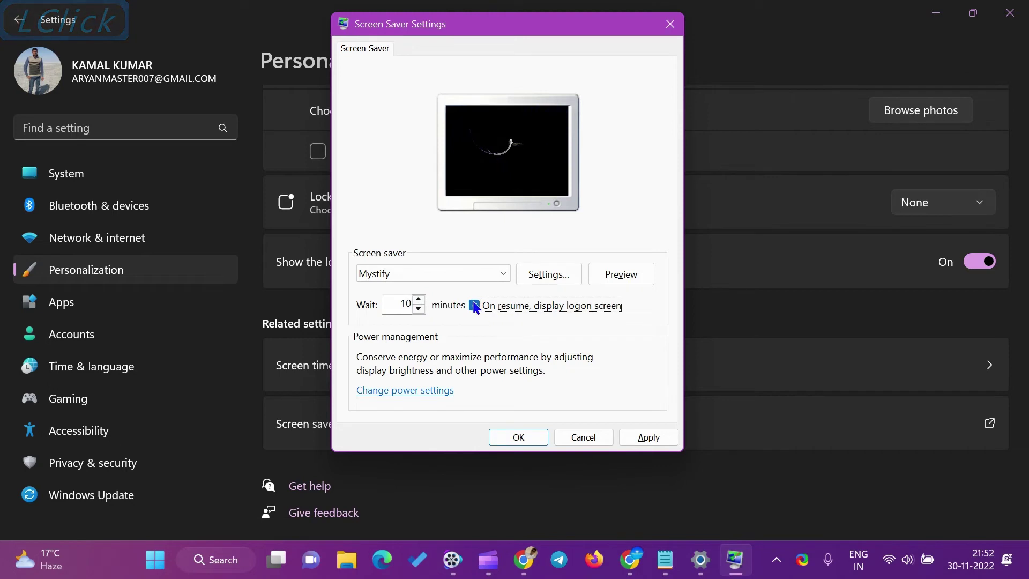
{"action": "left_click", "coordinate": [480, 306]}
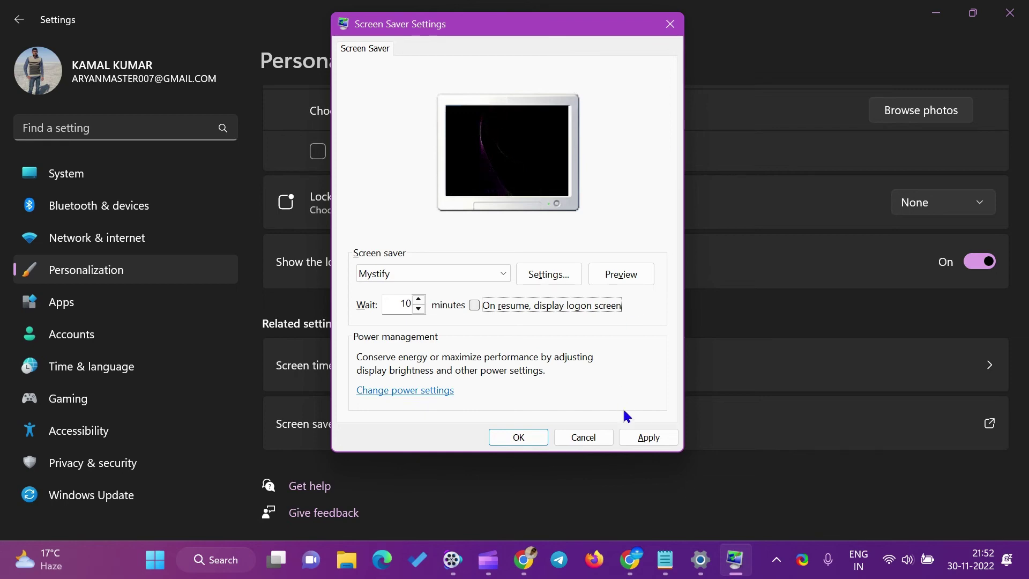
{"action": "left_click", "coordinate": [653, 439]}
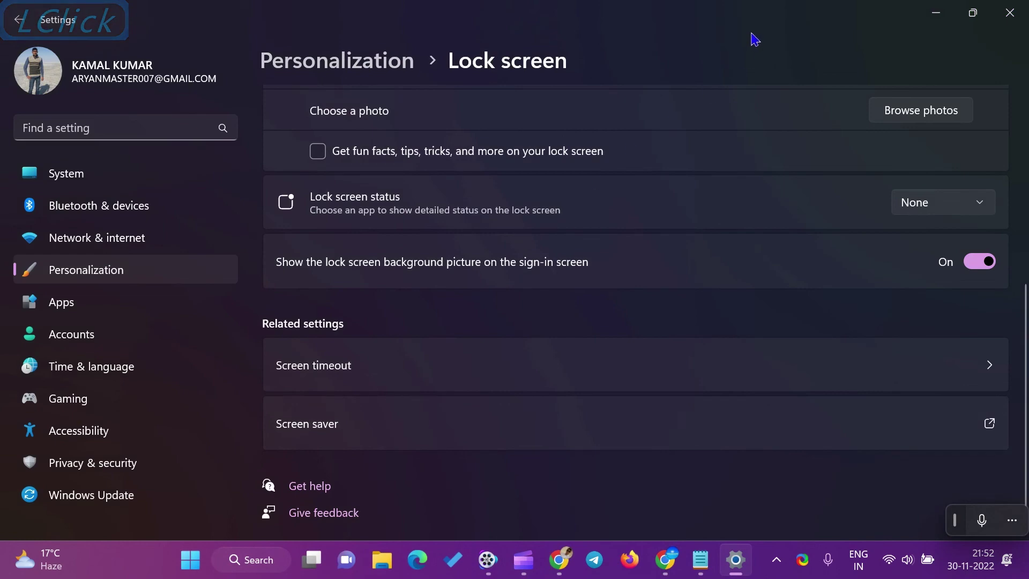
{"action": "left_click", "coordinate": [933, 19]}
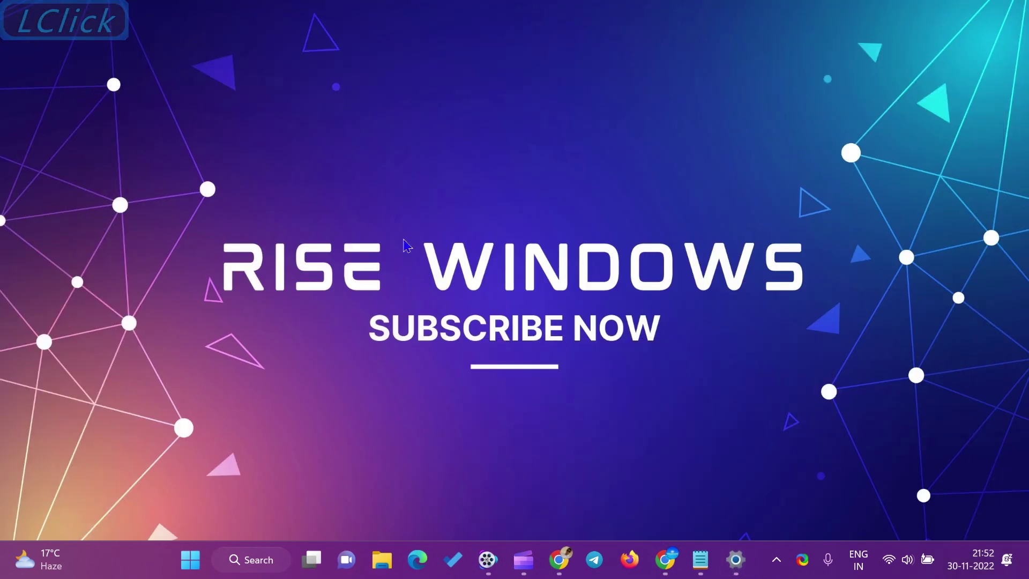